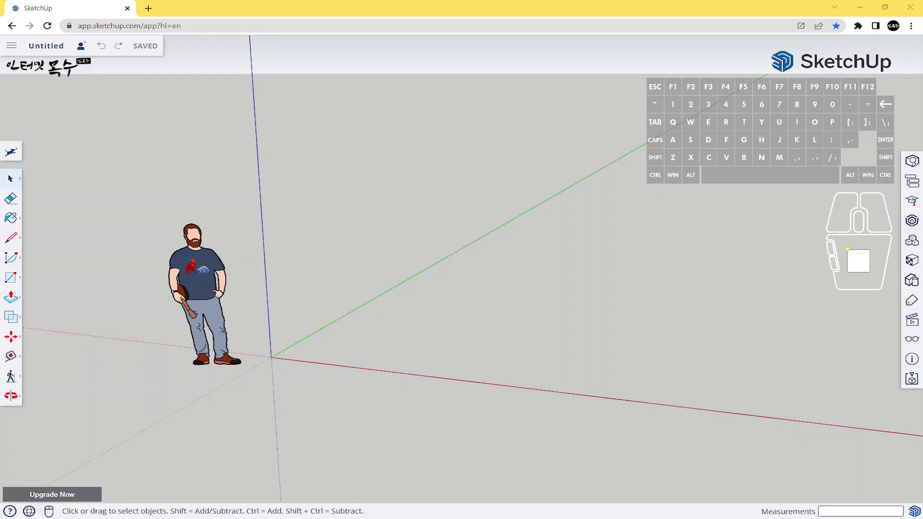
Begin a rectangle on the ground beside the figure at the origin.
left_click(387, 200)
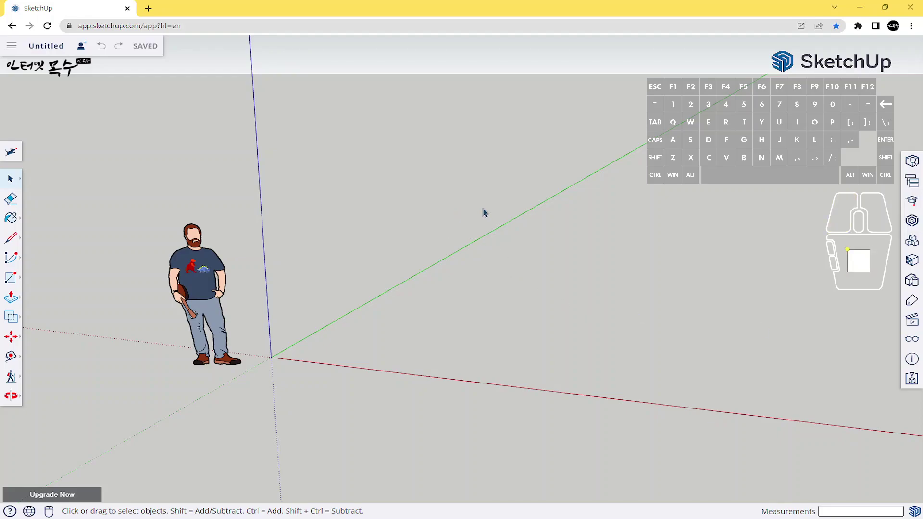
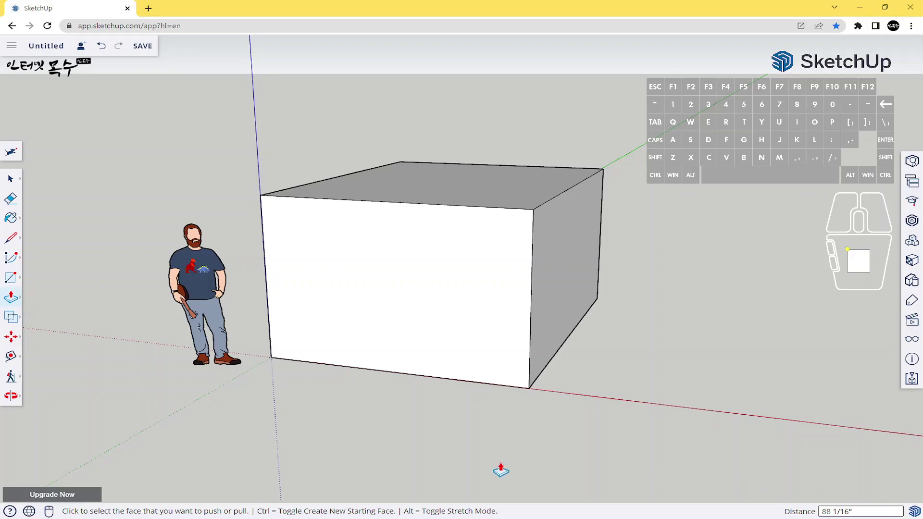
In Settings, choose Decimal - Millimeters as the default template for new models.
left_click(12, 153)
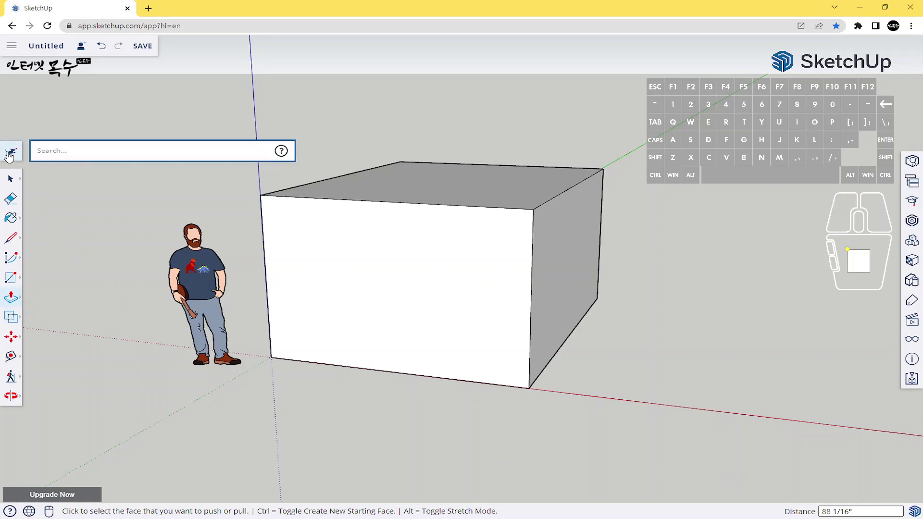
key("e")
key("t")
key("t")
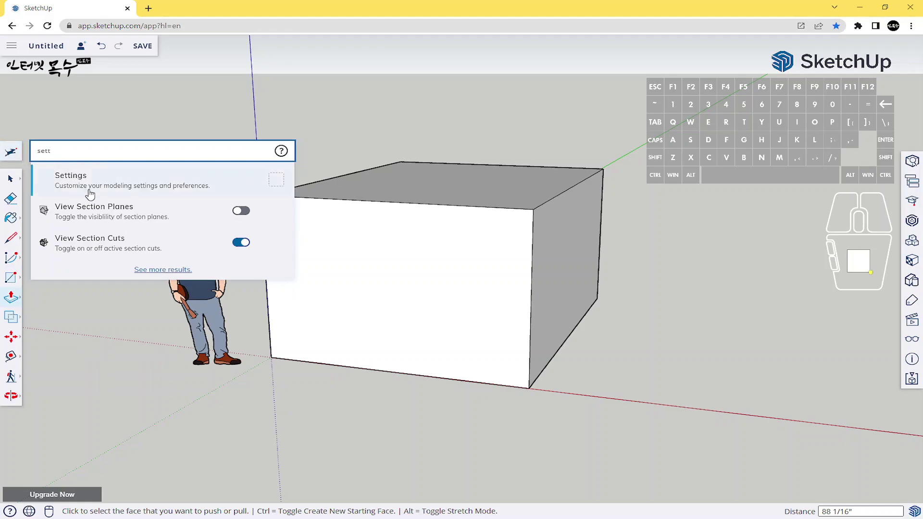
left_click(99, 188)
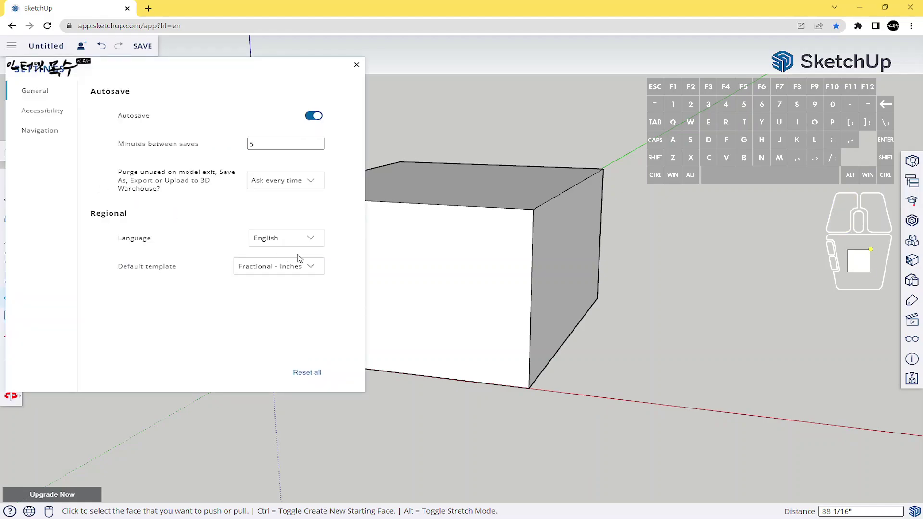
left_click(312, 268)
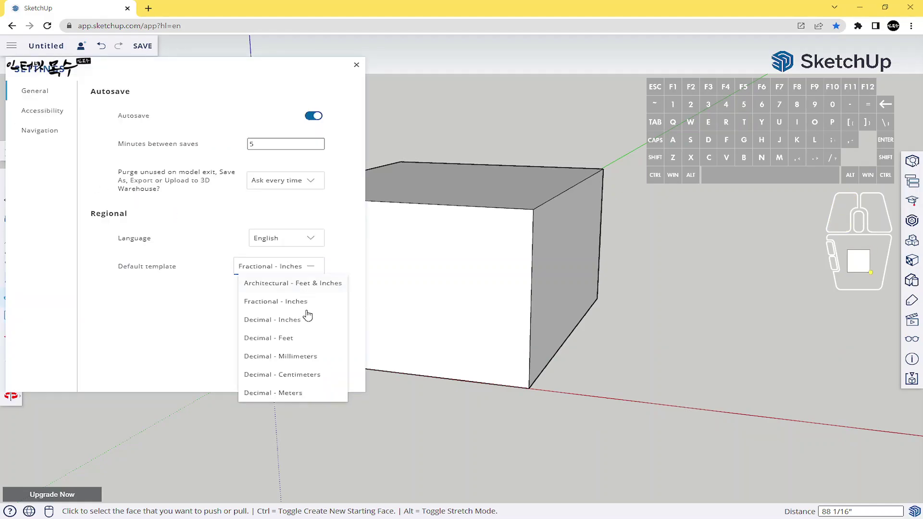
left_click(303, 360)
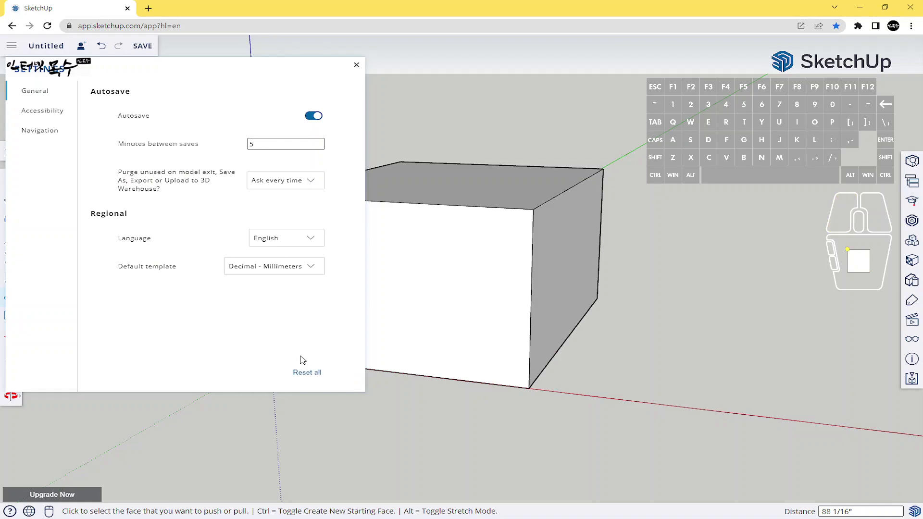
left_click(358, 69)
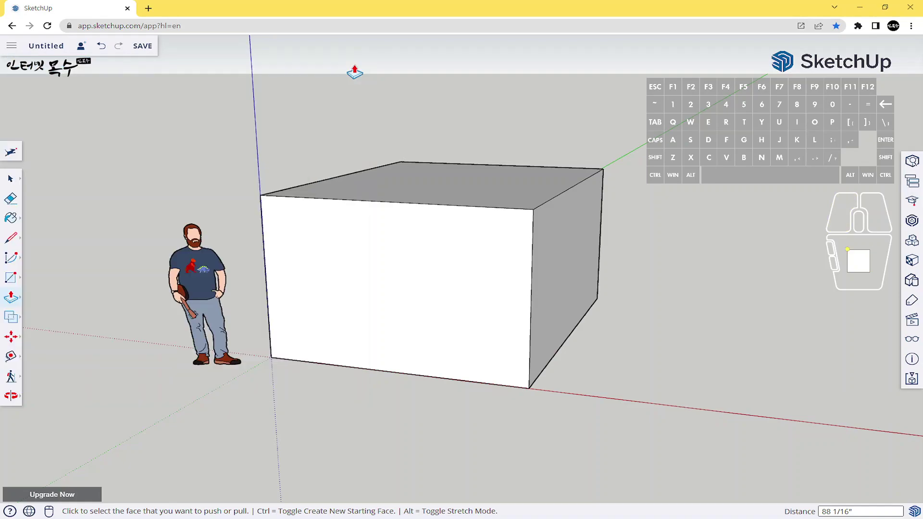
Start a new model from the main menu, bringing up the save-changes prompt.
left_click(14, 52)
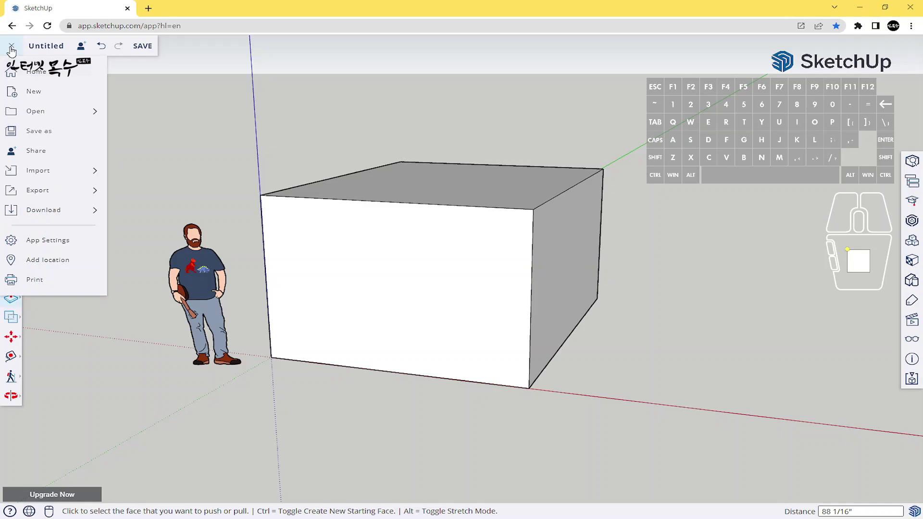
left_click(53, 102)
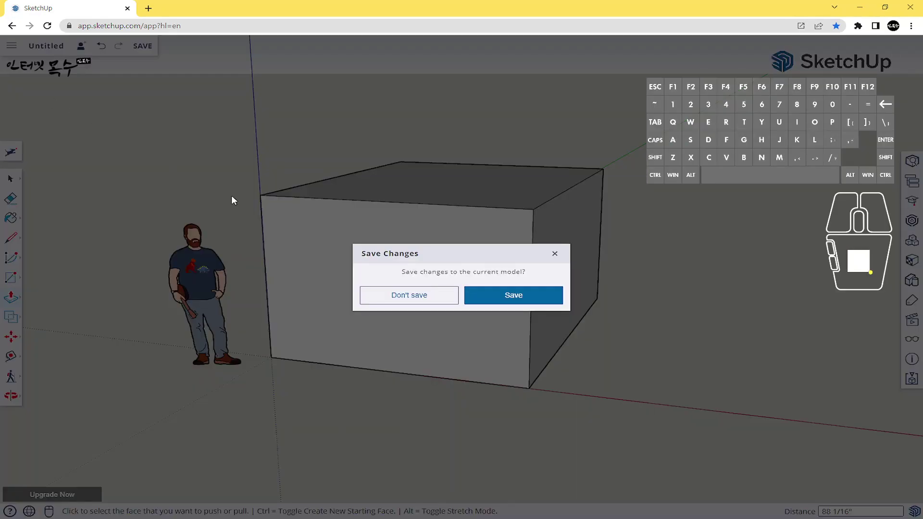
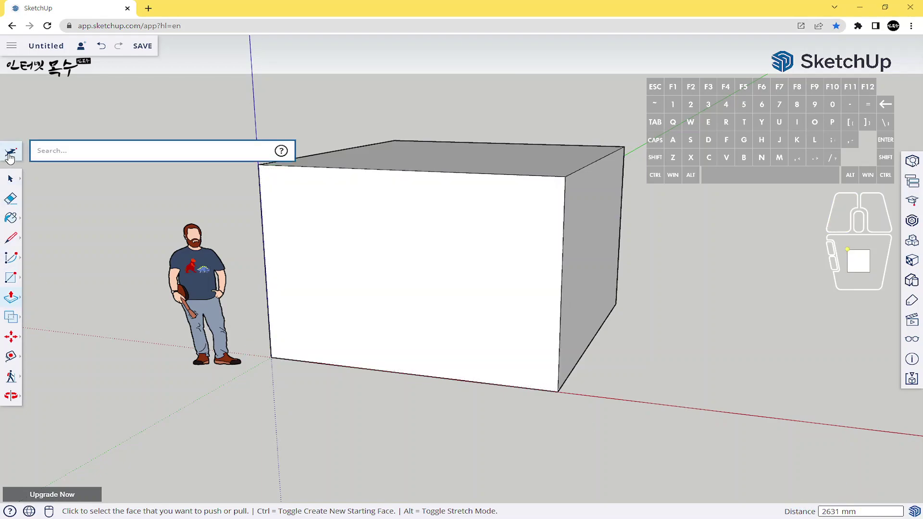
In Settings, switch the default template for new models to Decimal - Inches.
key("s")
key("e")
key("t")
key("t")
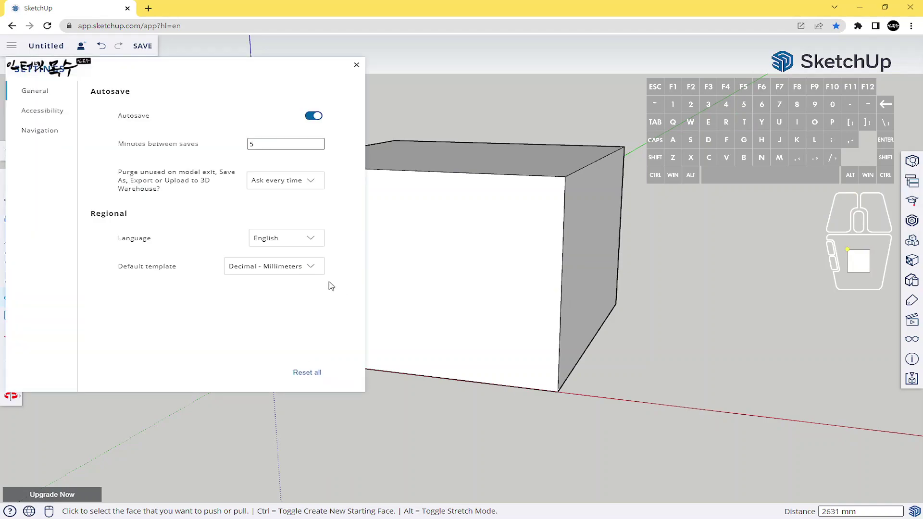
left_click(308, 269)
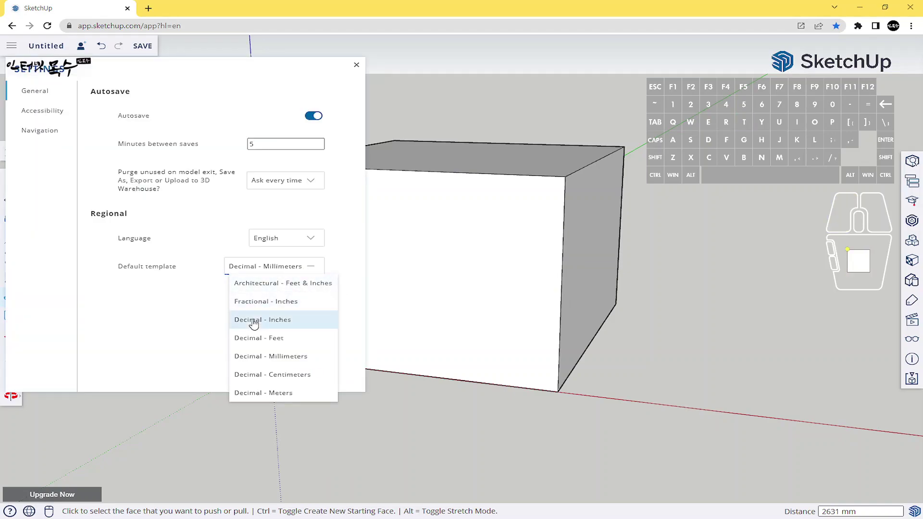
left_click(288, 326)
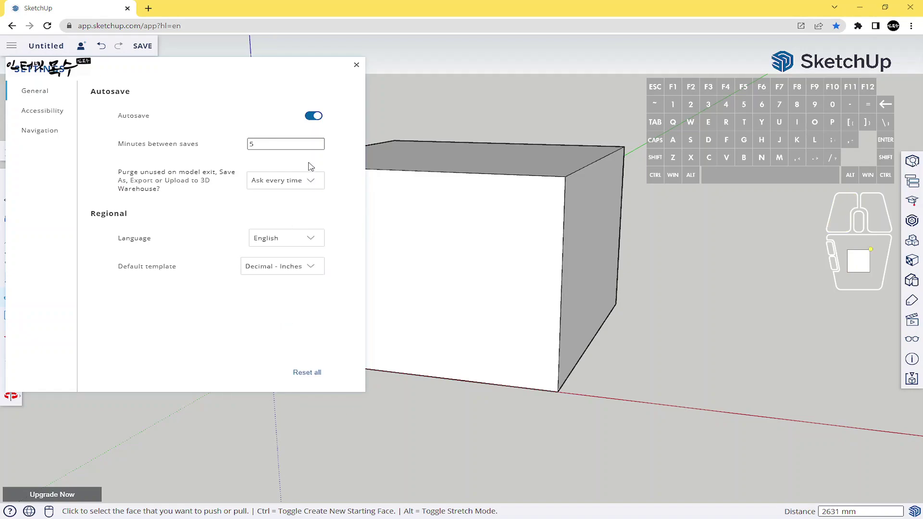
left_click(359, 71)
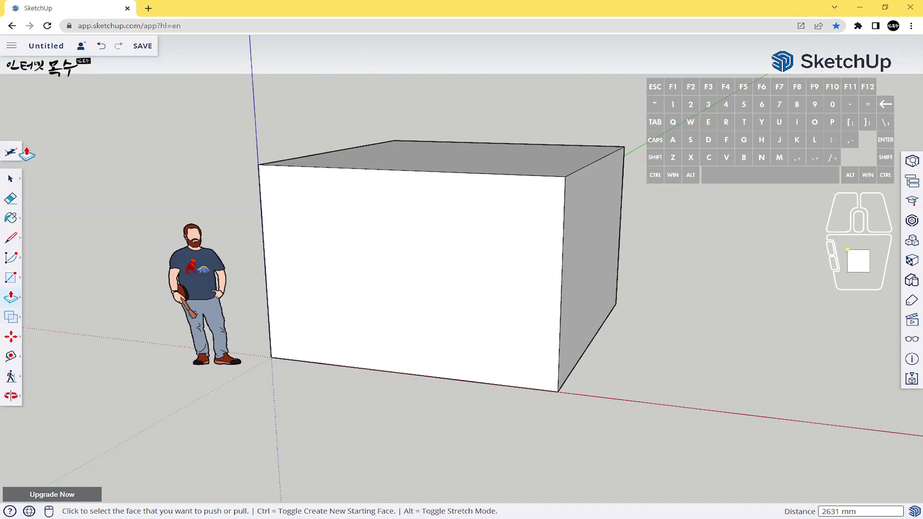
Start a new model, saving changes to the current box model when prompted.
left_click(15, 53)
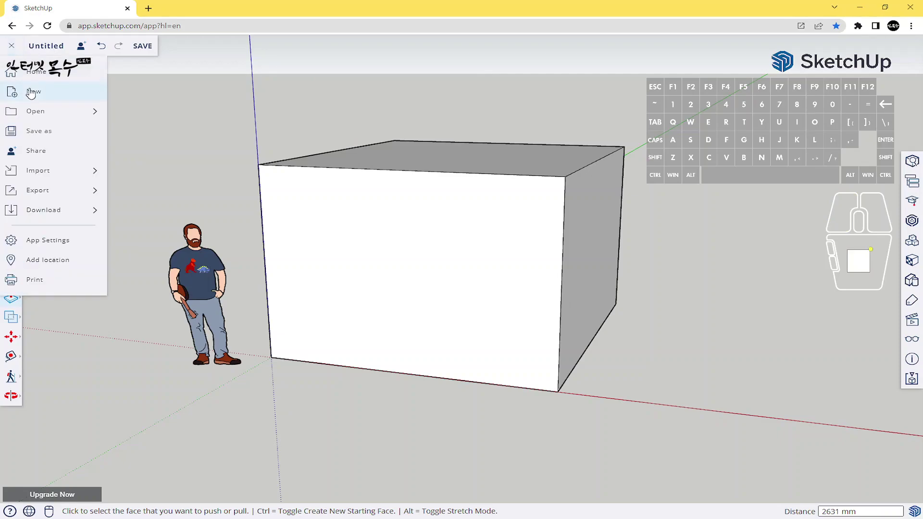
left_click(37, 95)
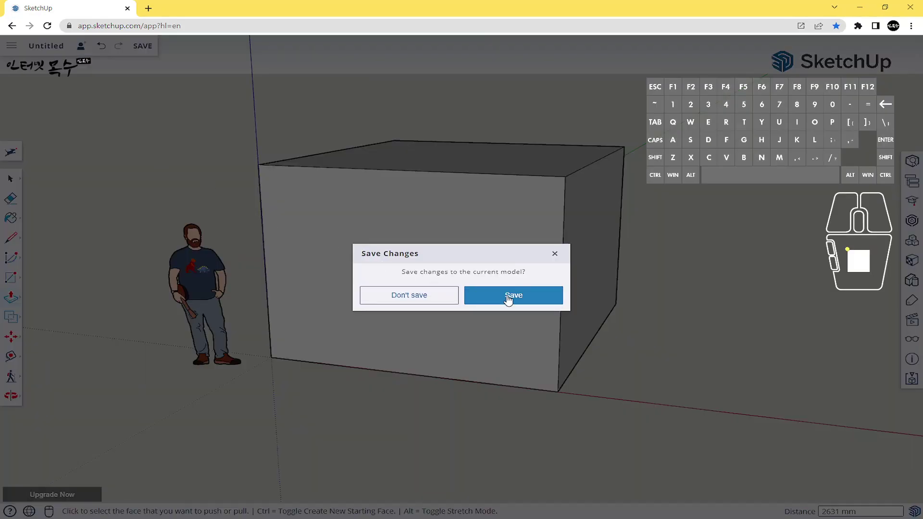
left_click(412, 300)
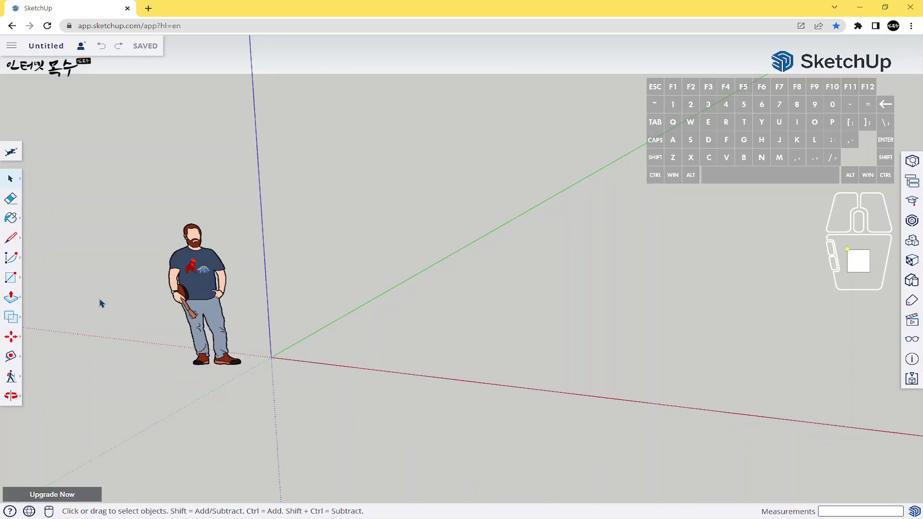
Draw a 127.98" by 131.29" rectangle on the ground beside the figure.
left_click(15, 279)
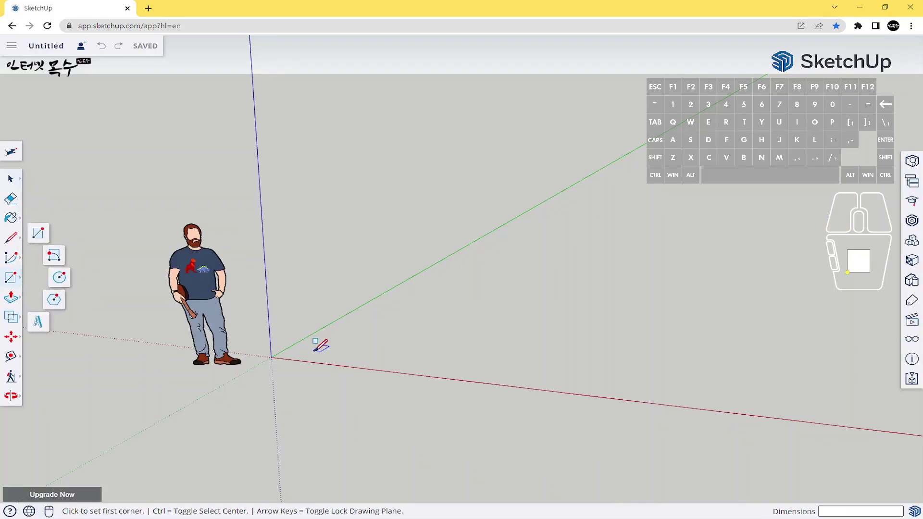
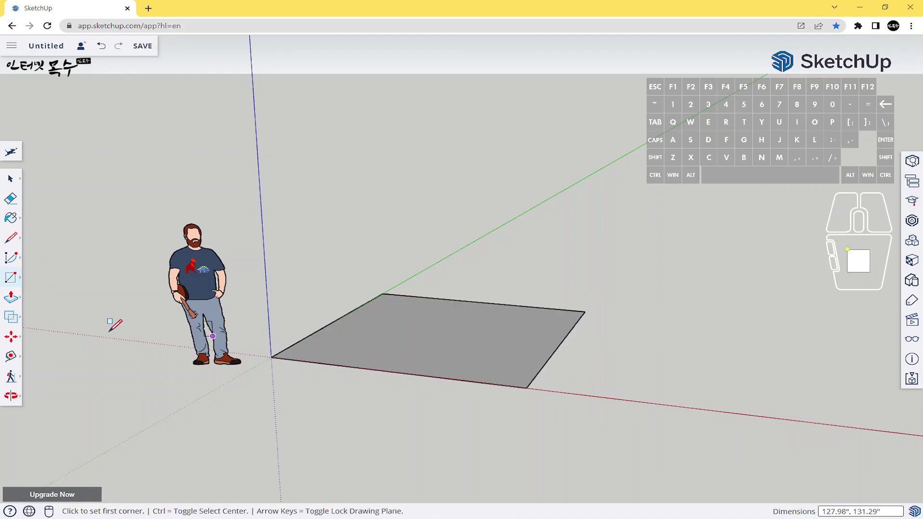
left_click(13, 157)
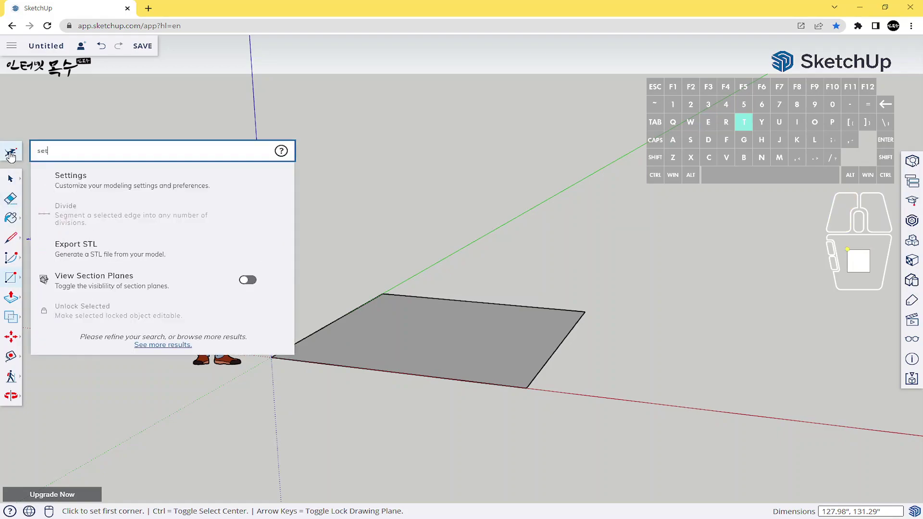
Set the default template to Decimal - Millimeters, then start a new model.
left_click(119, 191)
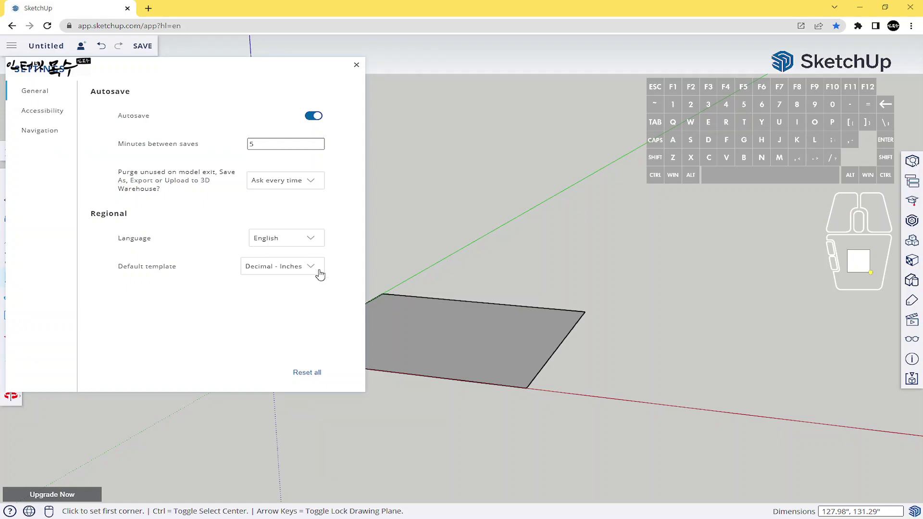
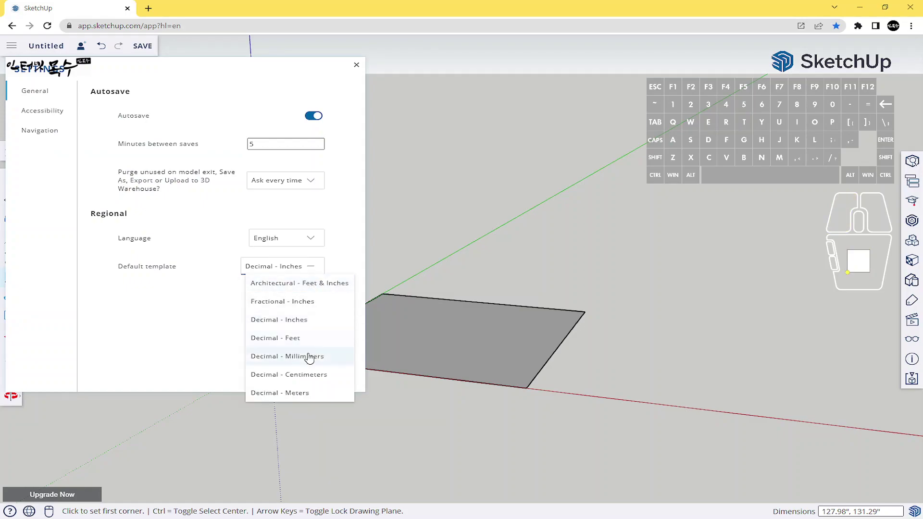
left_click(306, 362)
left_click(358, 65)
left_click(14, 50)
left_click(43, 90)
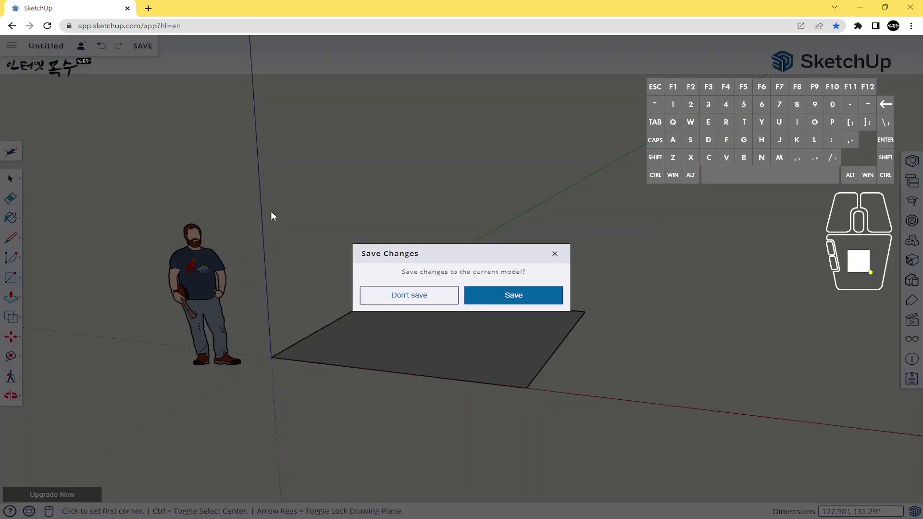
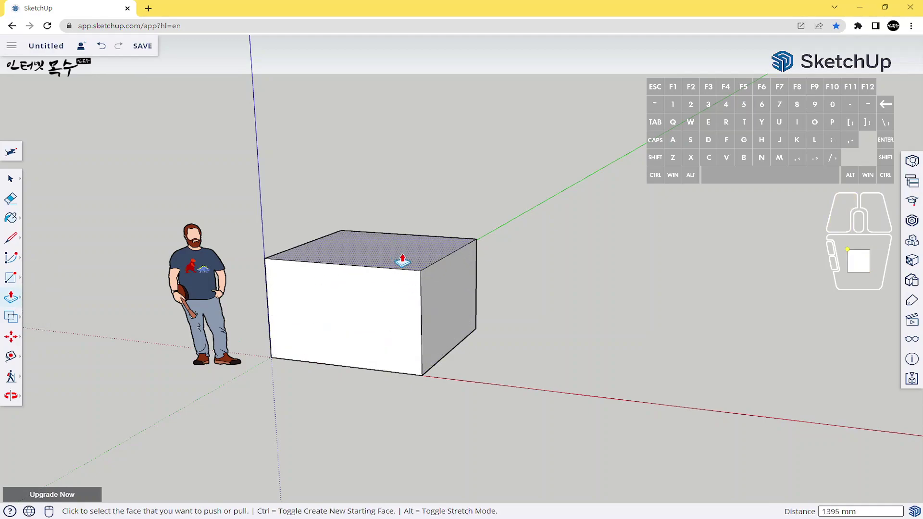
Push-pull the square up exactly 2000 mm to form a 2000 mm cube.
key("2")
key("0")
key("0")
key("0")
key("Return")
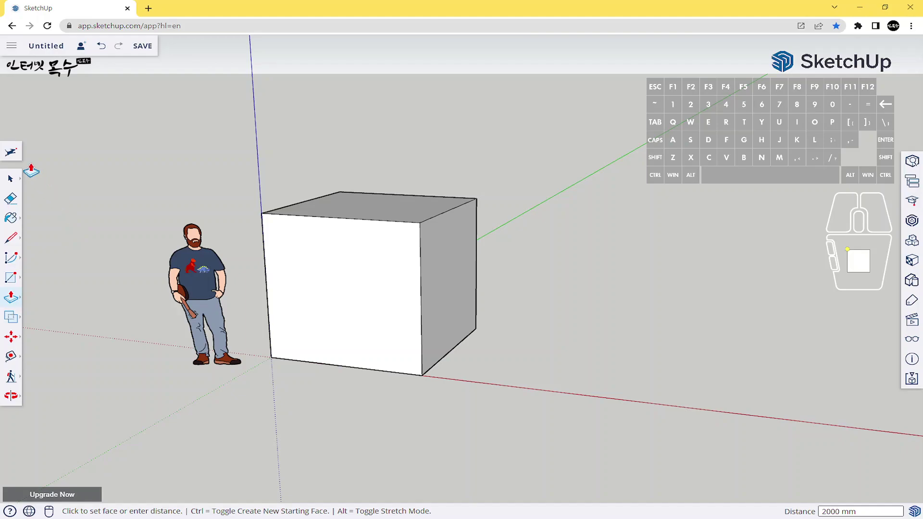